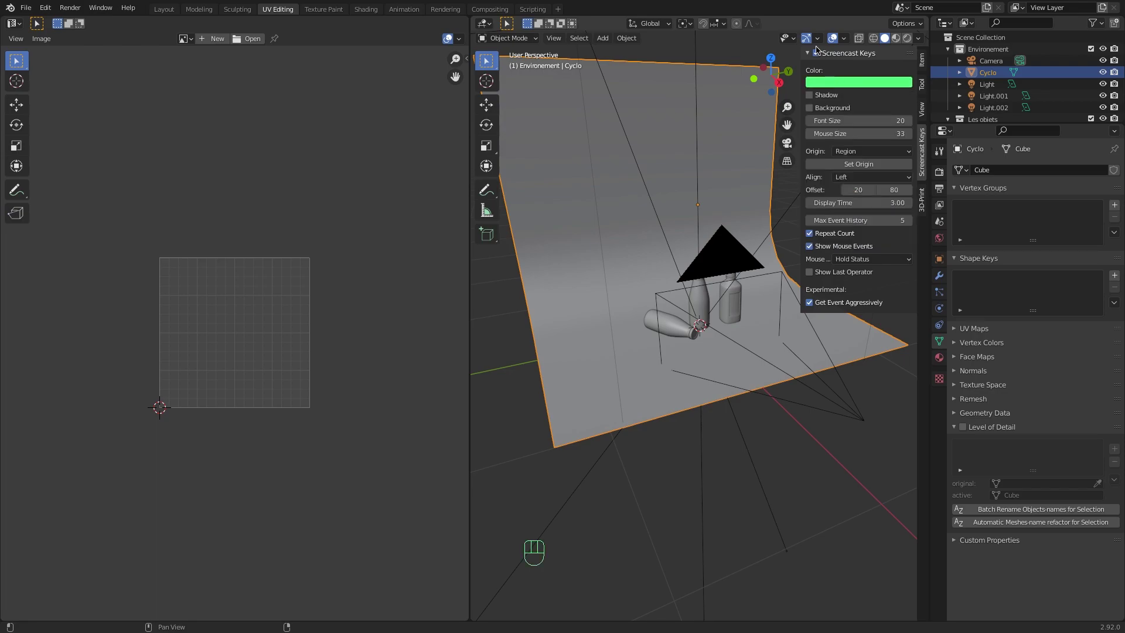
- Select the middle bottle Bouteille 1 and view the scene through the camera
{"action": "left_click", "coordinate": [814, 54]}
{"action": "left_click", "coordinate": [814, 54]}
{"action": "key", "text": "n"}
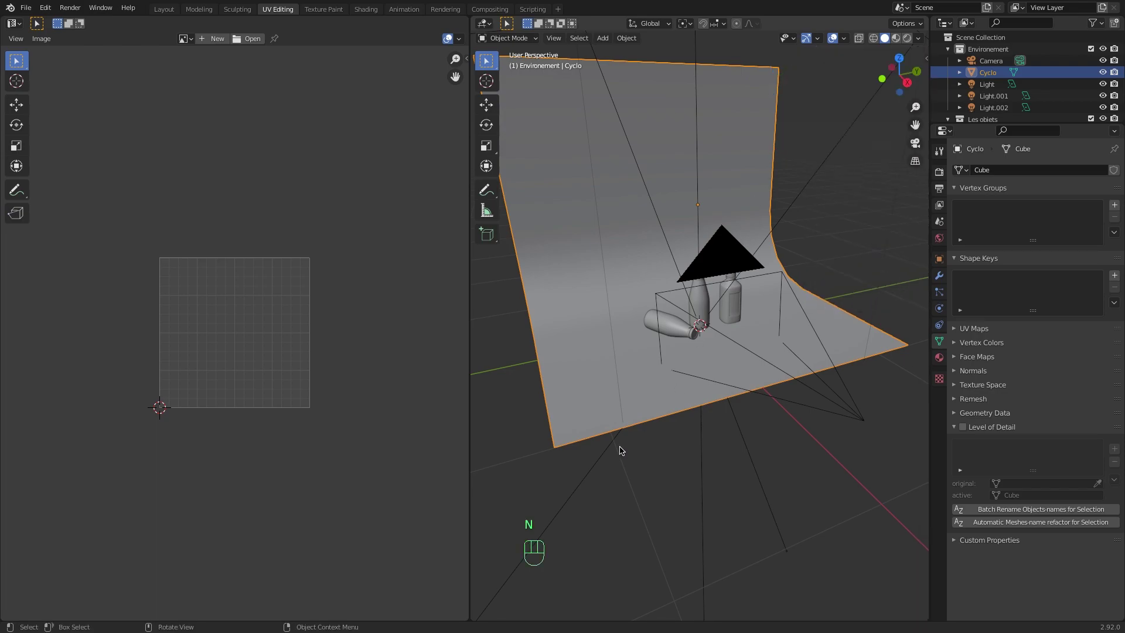
{"action": "left_click", "coordinate": [706, 304]}
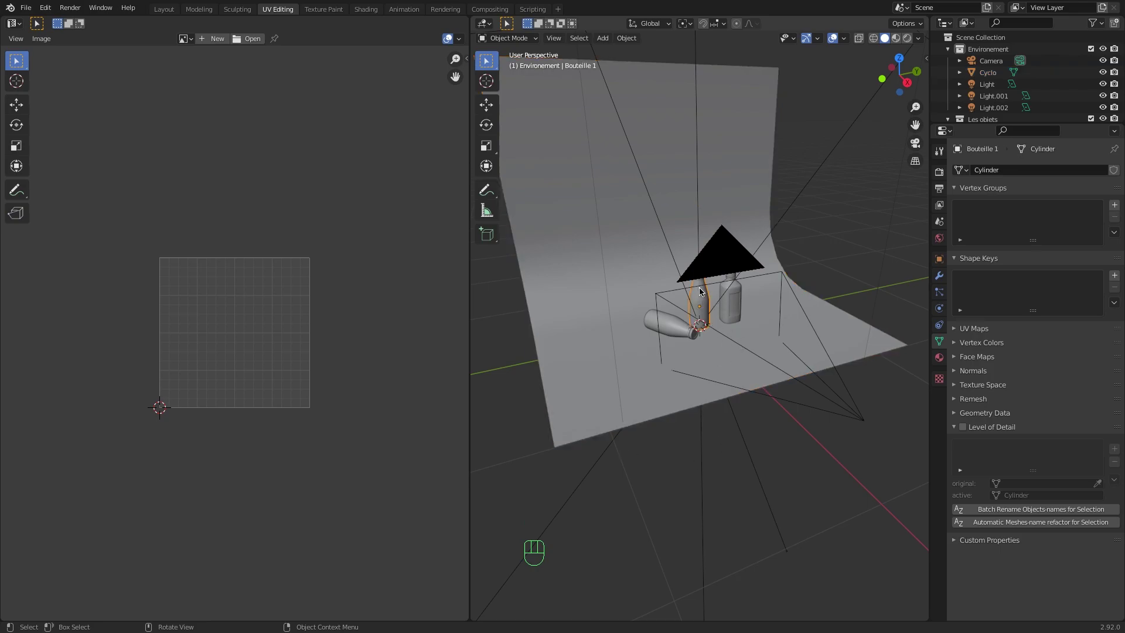
{"action": "key", "text": "KP_0"}
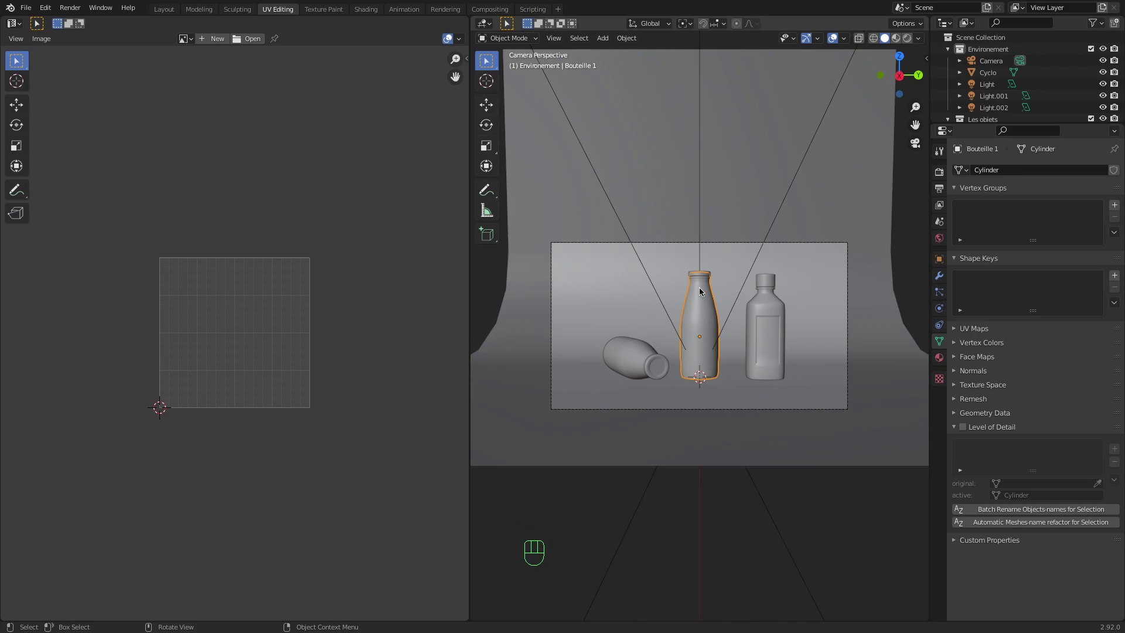
- In Edit Mode, box-select the front label faces and all their UV islands
{"action": "key", "text": "Tab"}
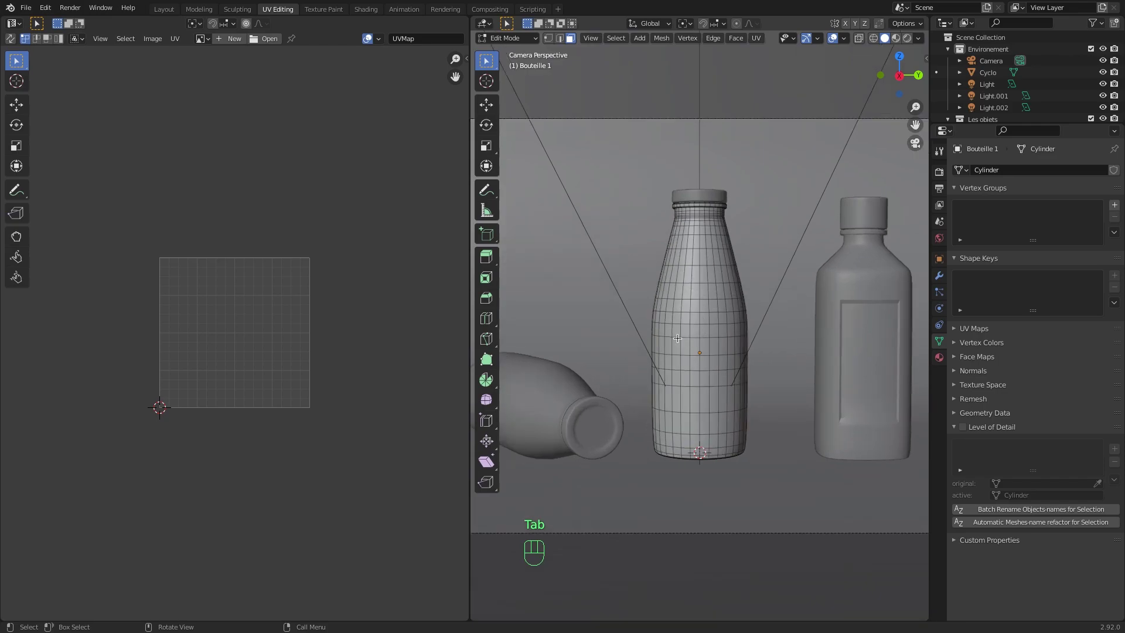
{"action": "left_click_drag", "start_coordinate": [672, 328], "coordinate": [733, 423]}
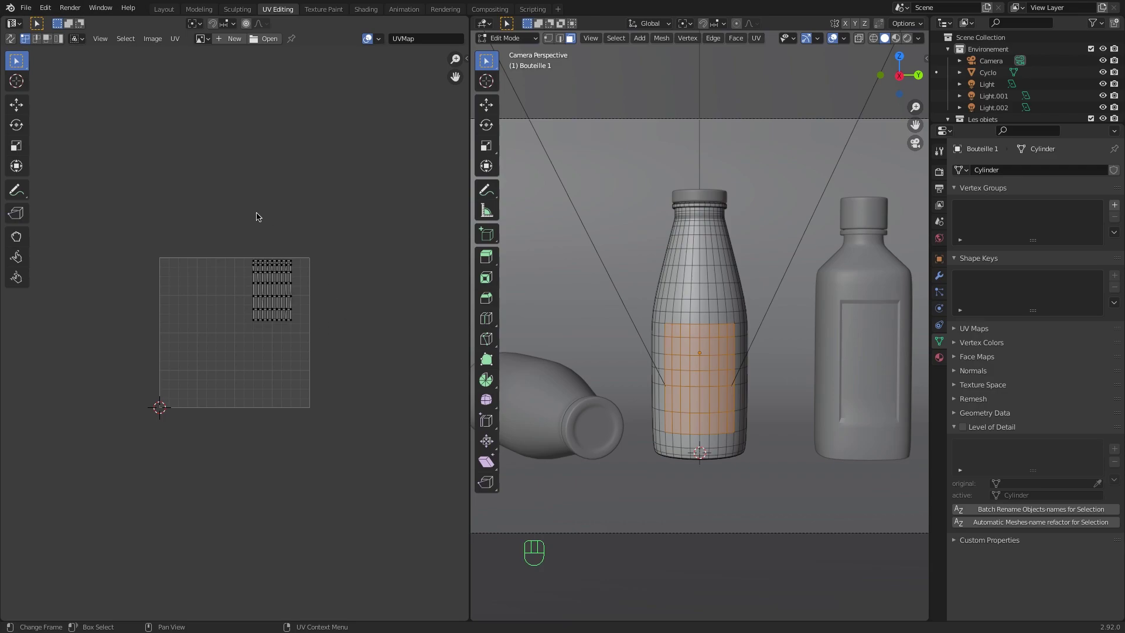
{"action": "left_click_drag", "start_coordinate": [221, 218], "coordinate": [335, 359]}
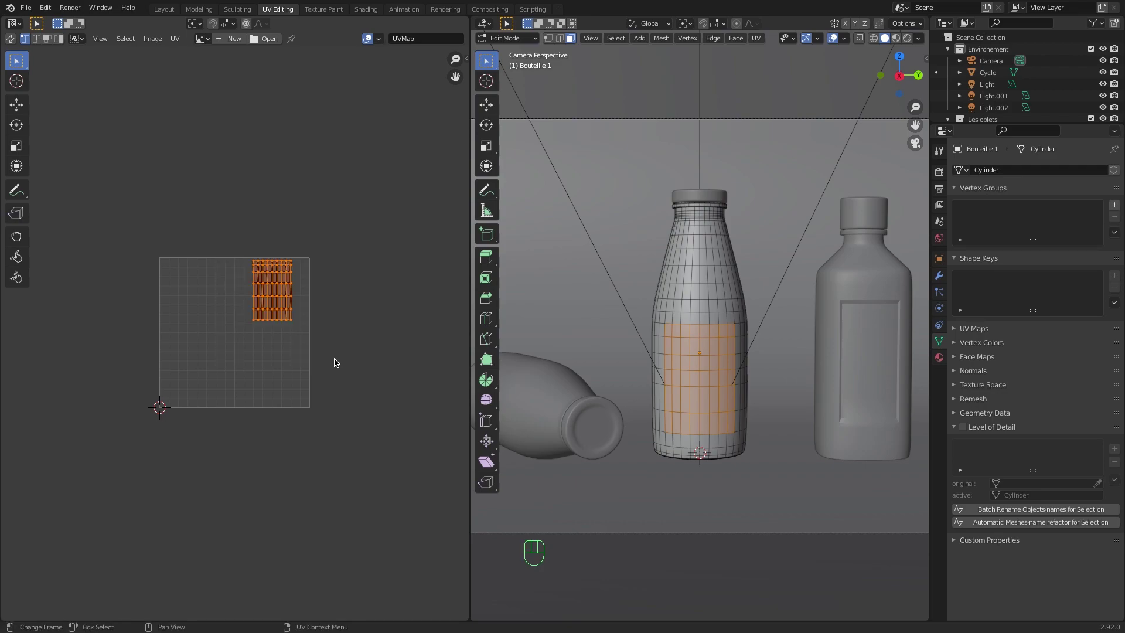
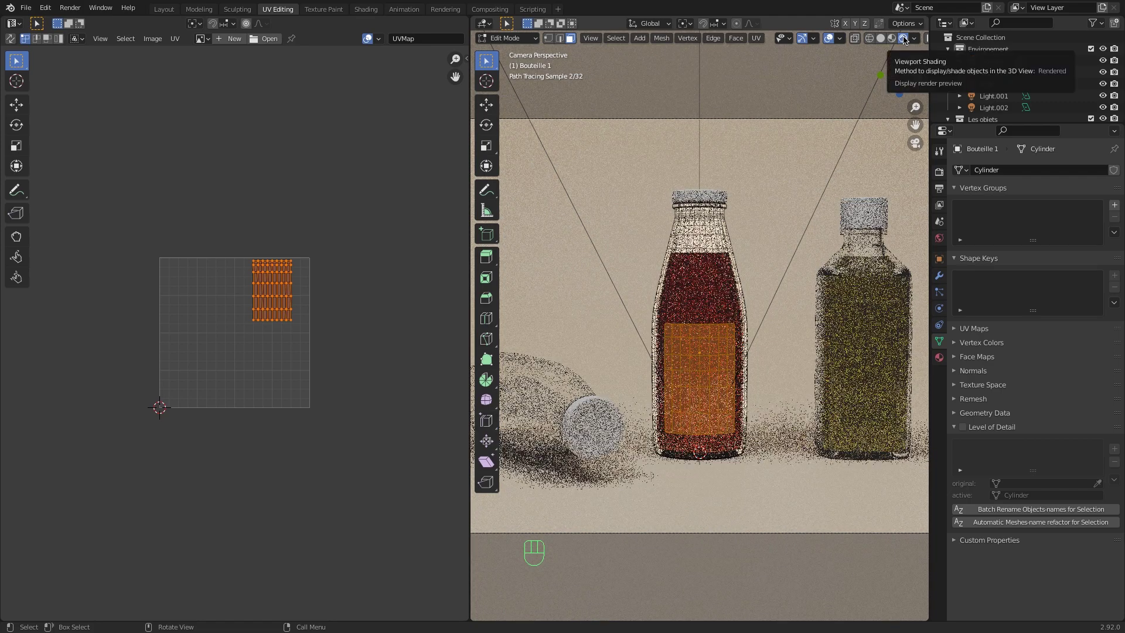
- Switch the viewport to a rendered preview of the glass bottles
{"action": "left_click", "coordinate": [892, 39]}
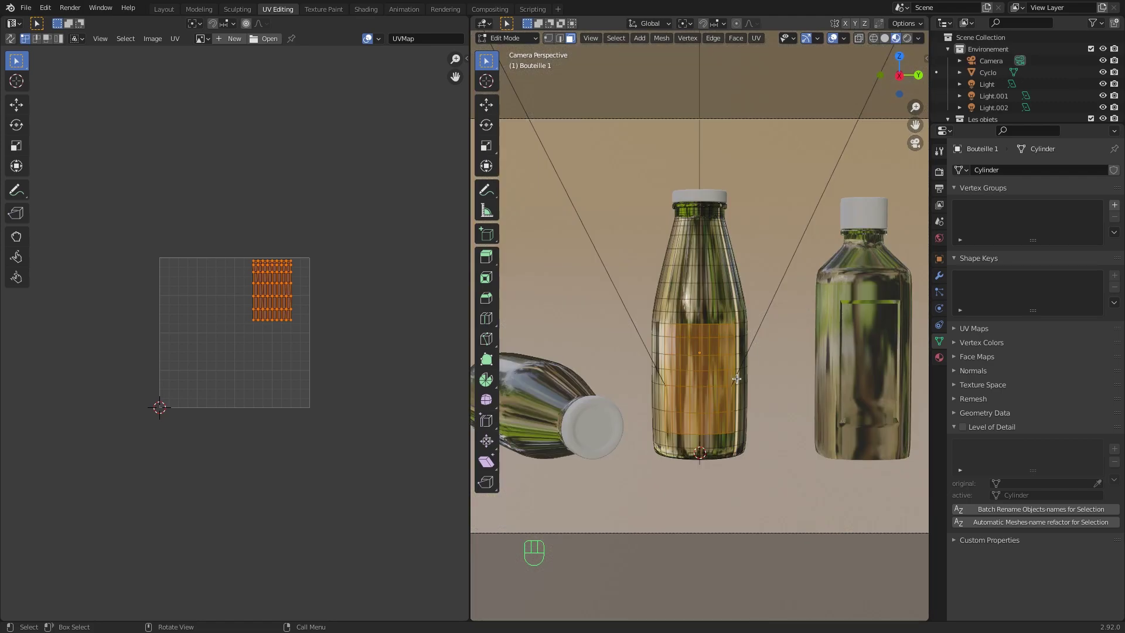
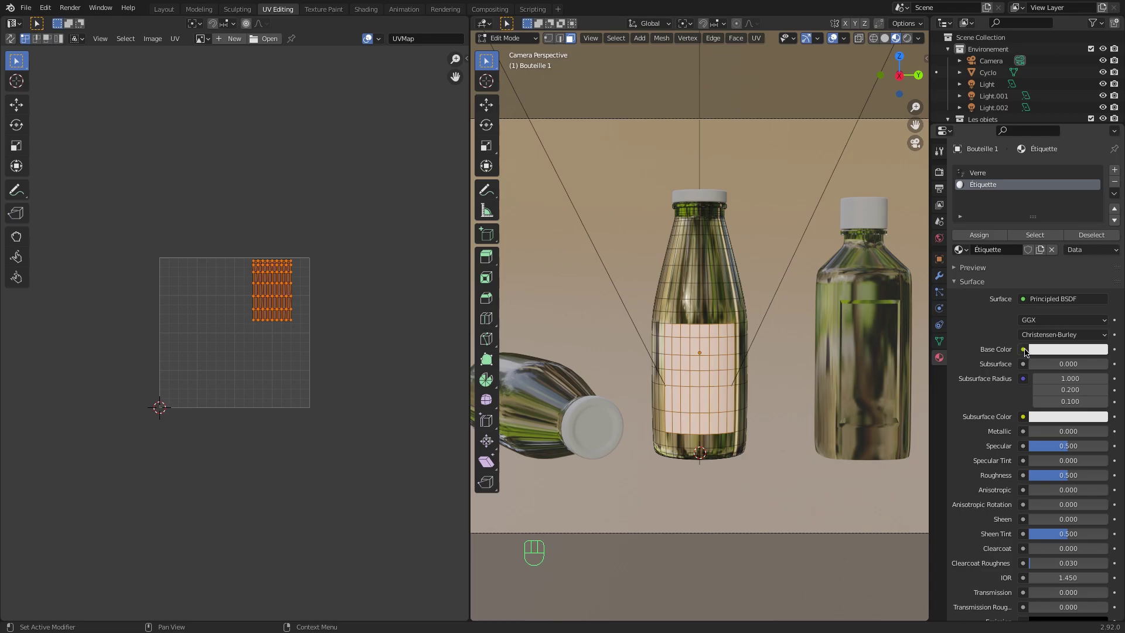
- Feed an Image Texture into the Étiquette material's Base Color and browse for its image file
{"action": "left_click_drag", "start_coordinate": [1024, 349], "coordinate": [813, 424]}
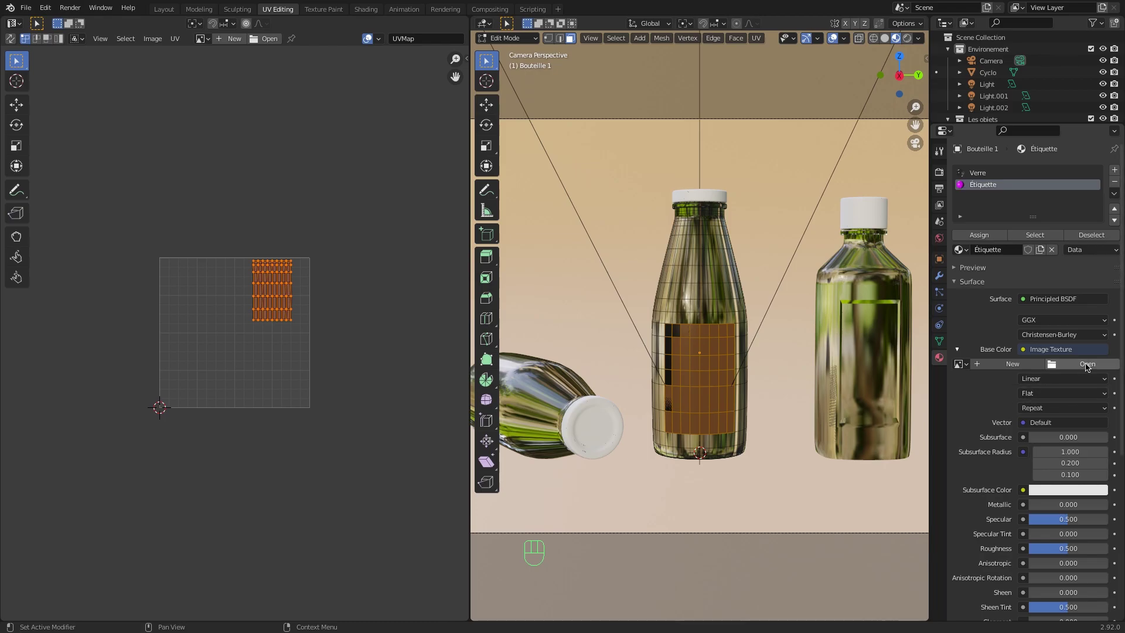
{"action": "left_click", "coordinate": [1086, 364]}
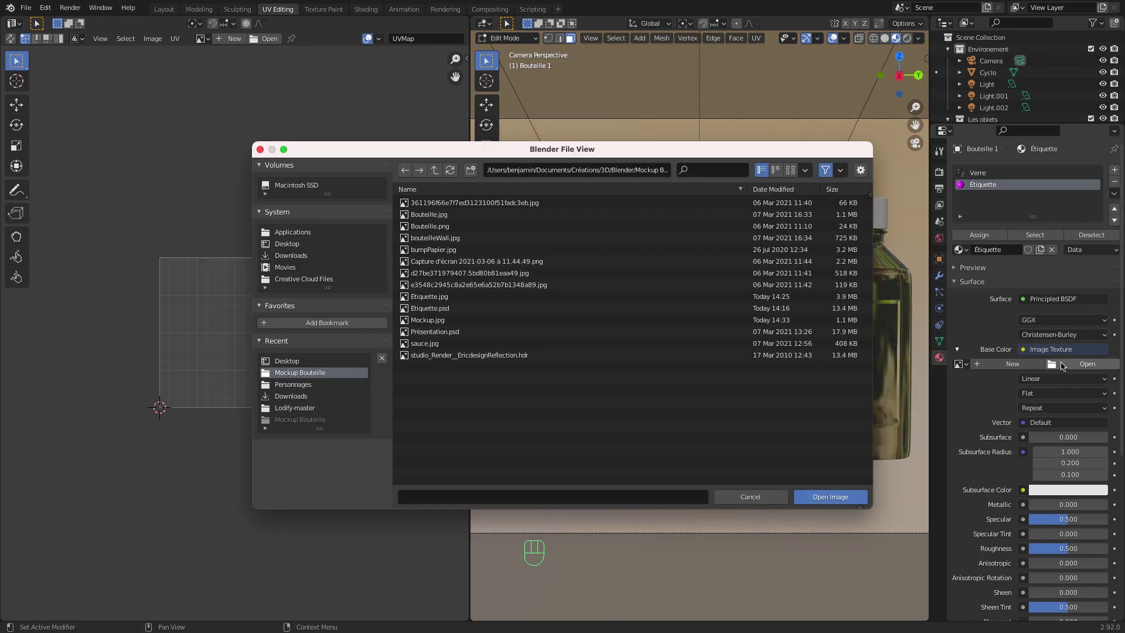
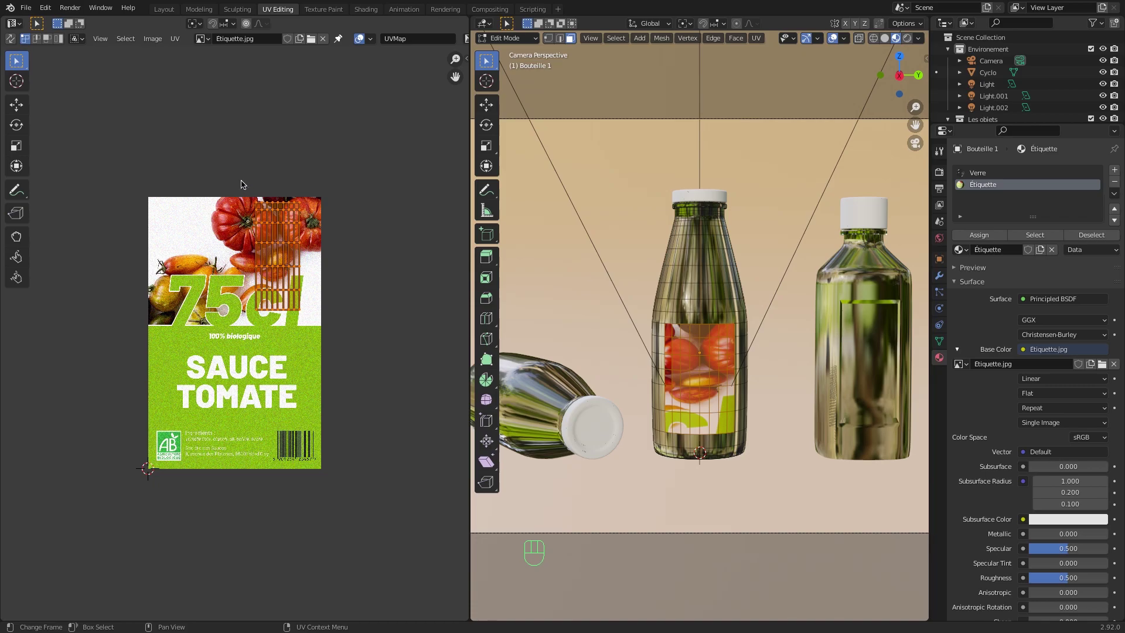
- Enlarge the label UV islands with a uniform scale
{"action": "key", "text": "s"}
{"action": "key", "text": "y"}
{"action": "key", "text": "Escape"}
{"action": "key", "text": "s"}
{"action": "left_click", "coordinate": [329, 238]}
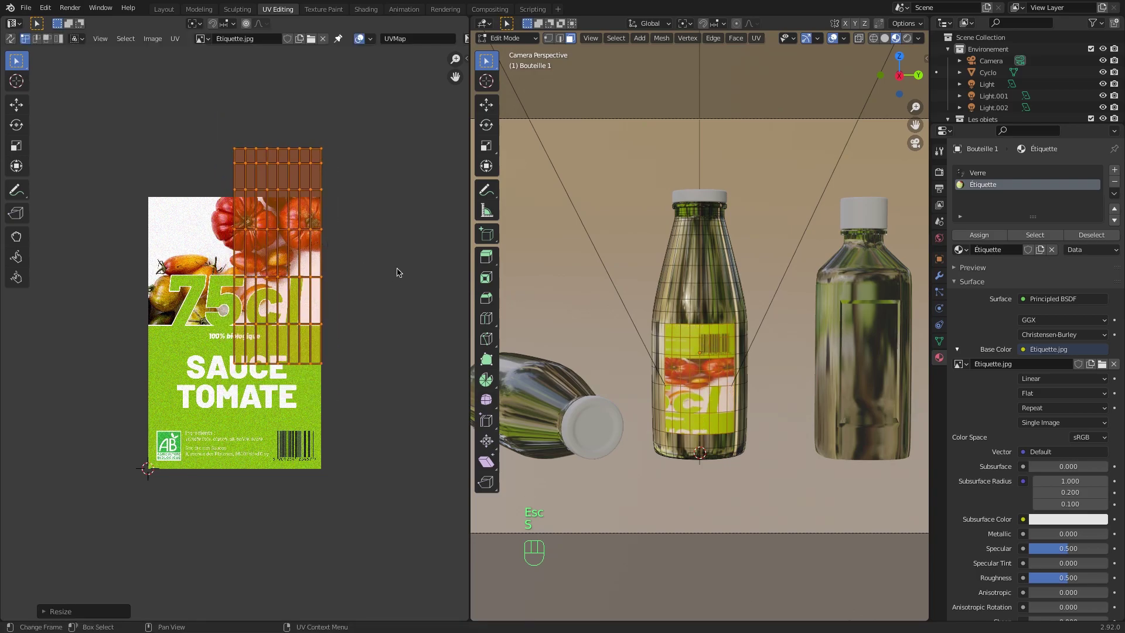
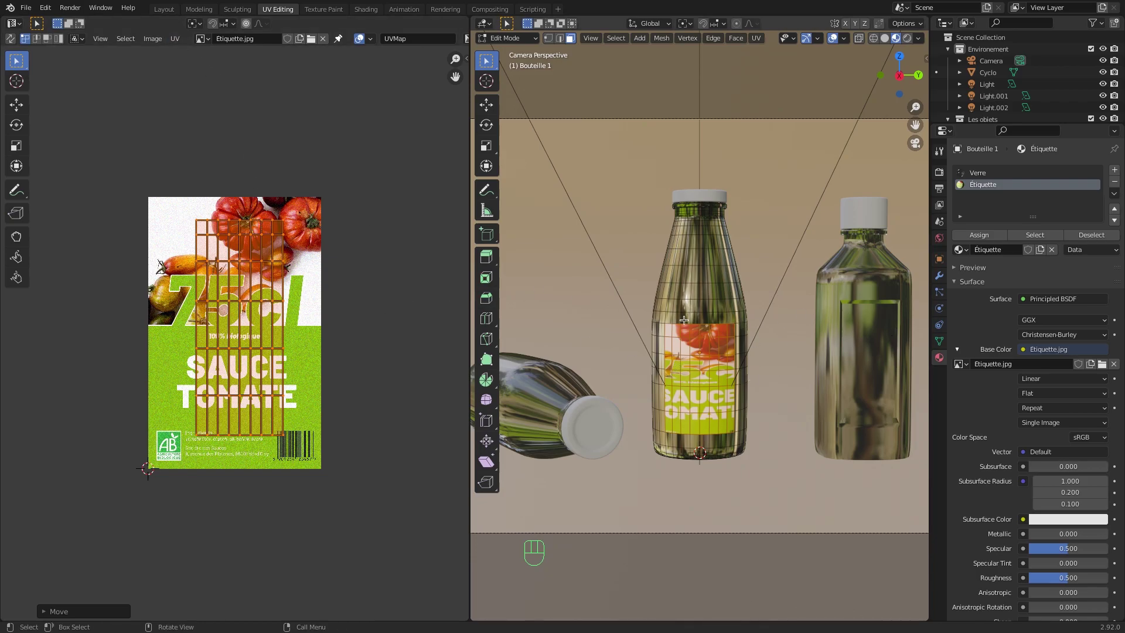
- Move the label's UV grid into position over the SAUCE TOMATE artwork
{"action": "left_click_drag", "start_coordinate": [177, 41], "coordinate": [336, 188]}
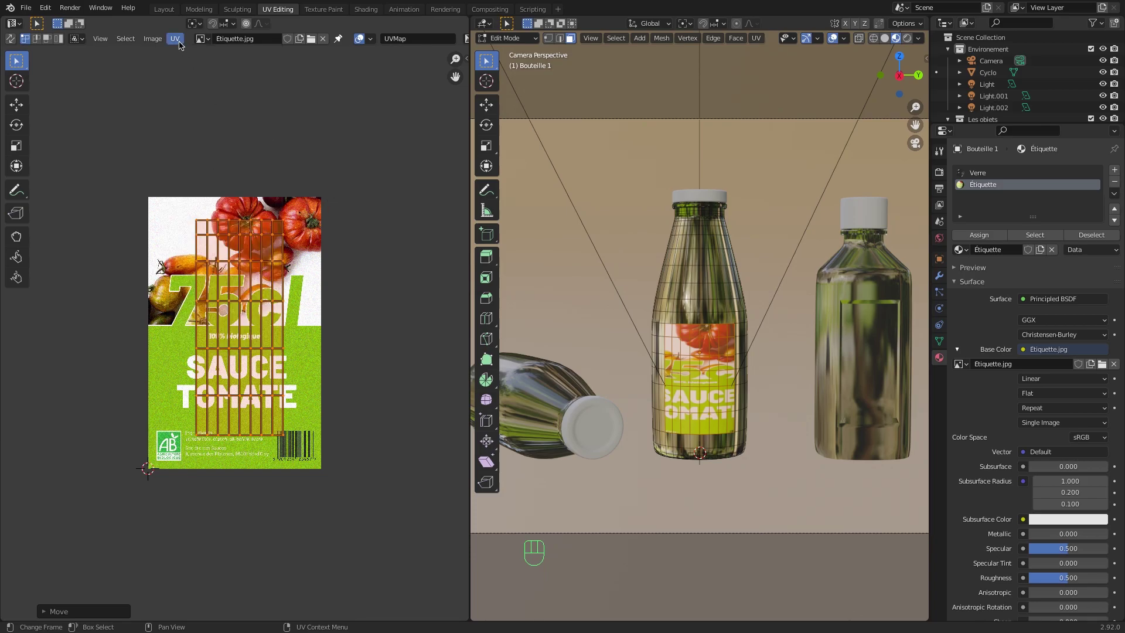
{"action": "left_click_drag", "start_coordinate": [179, 42], "coordinate": [177, 102]}
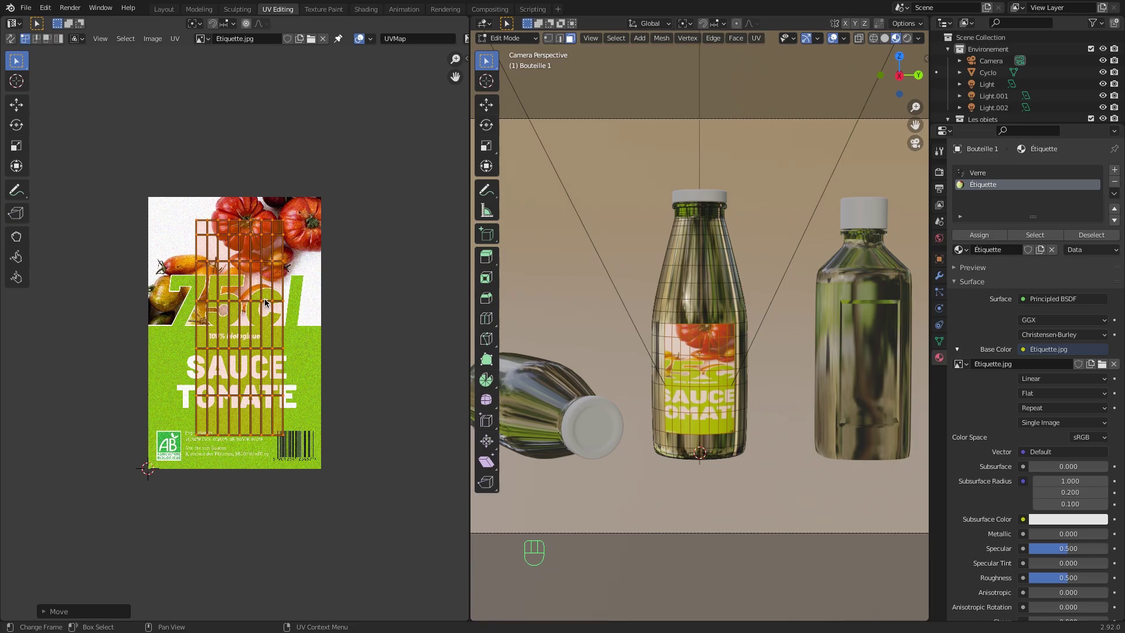
{"action": "key", "text": "g"}
{"action": "left_click", "coordinate": [261, 303]}
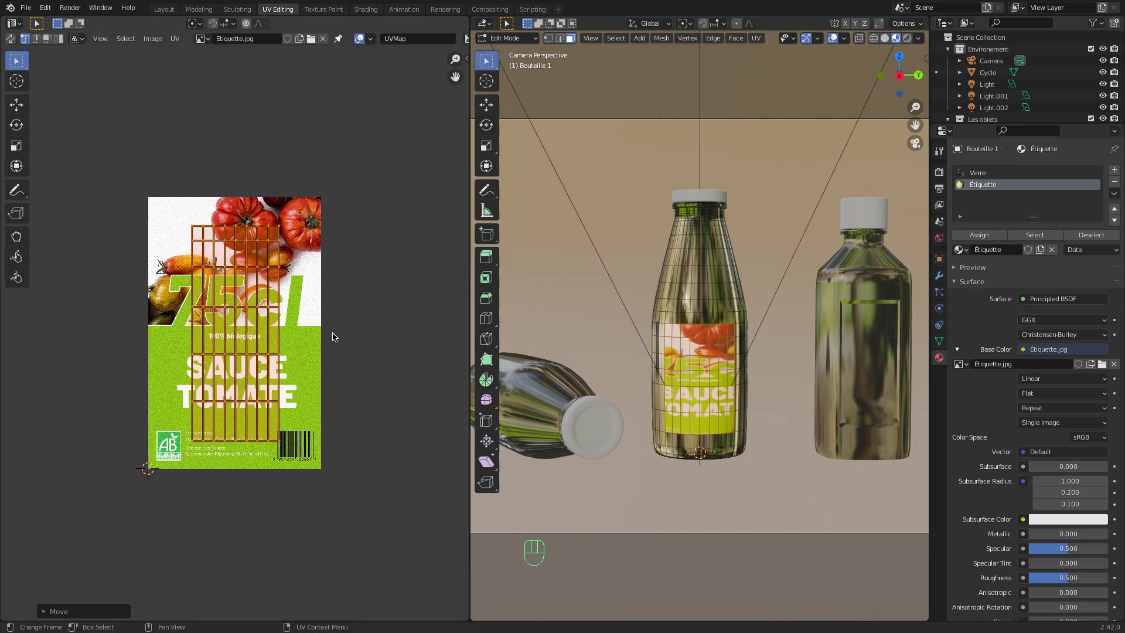
- Stretch the UV grid vertically then horizontally and place it over the artwork
{"action": "key", "text": "s"}
{"action": "key", "text": "y"}
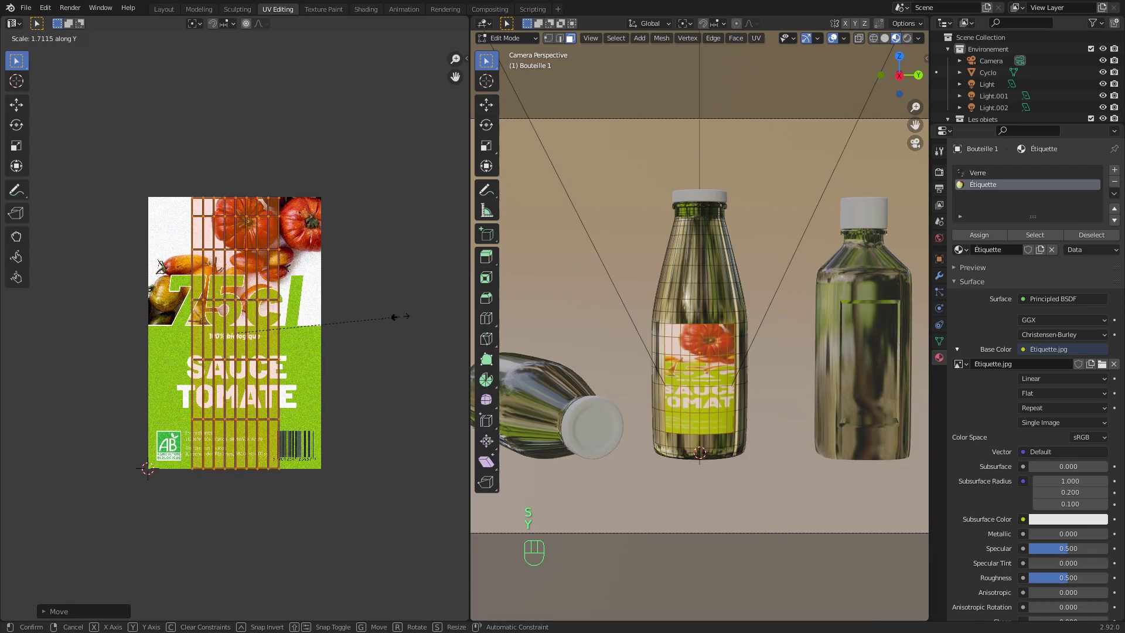
{"action": "left_click", "coordinate": [403, 320]}
{"action": "key", "text": "s"}
{"action": "key", "text": "x"}
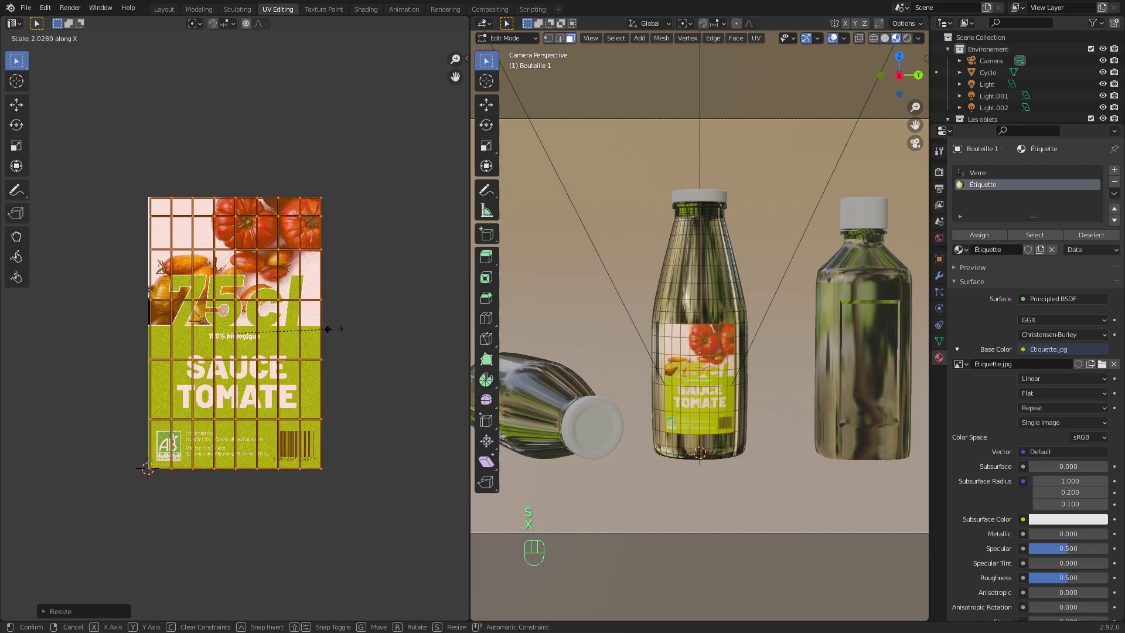
{"action": "left_click", "coordinate": [337, 332]}
{"action": "key", "text": "g"}
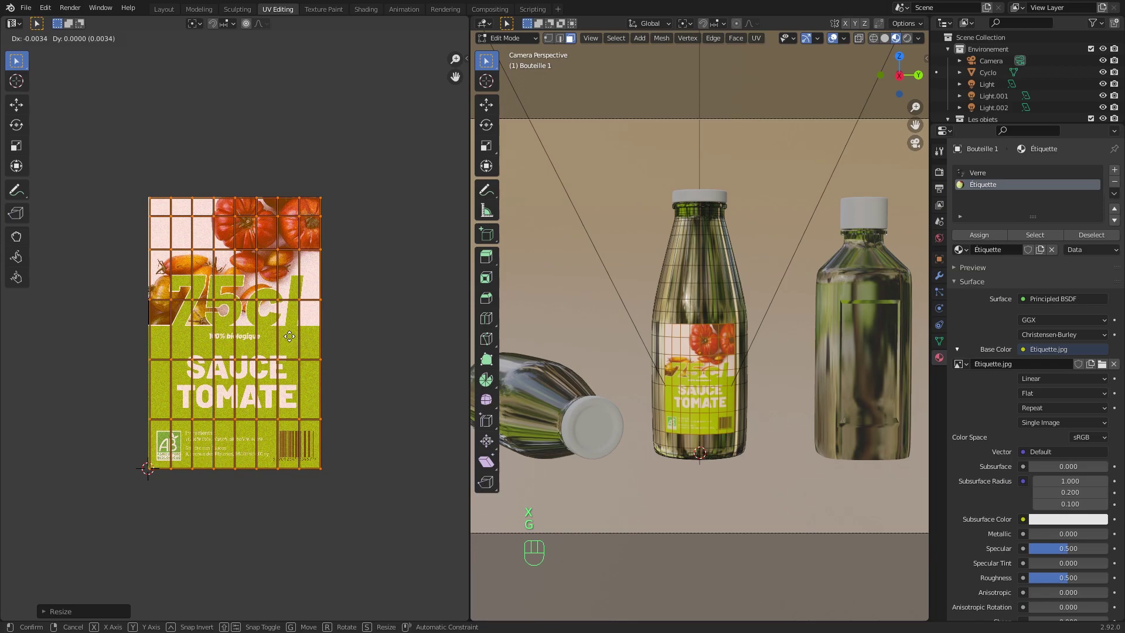
{"action": "left_click", "coordinate": [293, 339]}
- Nudge the grid's position and widen it again to fit the full label
{"action": "key", "text": "g"}
{"action": "left_click", "coordinate": [292, 340]}
{"action": "key", "text": "s"}
{"action": "key", "text": "x"}
{"action": "left_click", "coordinate": [290, 339]}
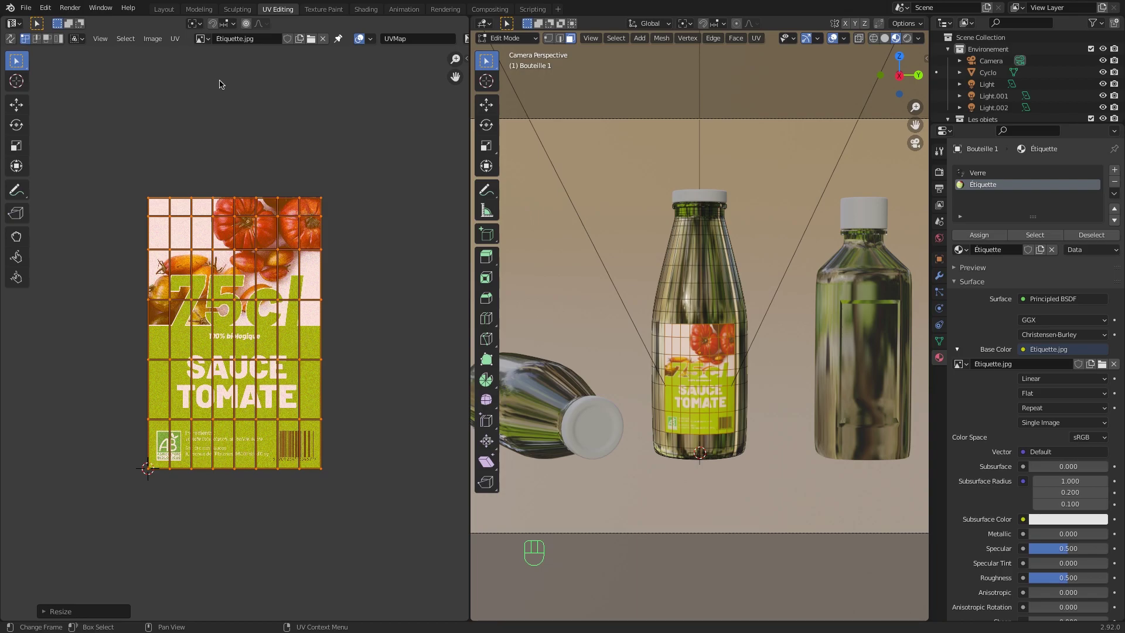
- Re-project the label faces with Cube Projection and stretch the result vertically over the artwork
{"action": "left_click_drag", "start_coordinate": [177, 41], "coordinate": [363, 212]}
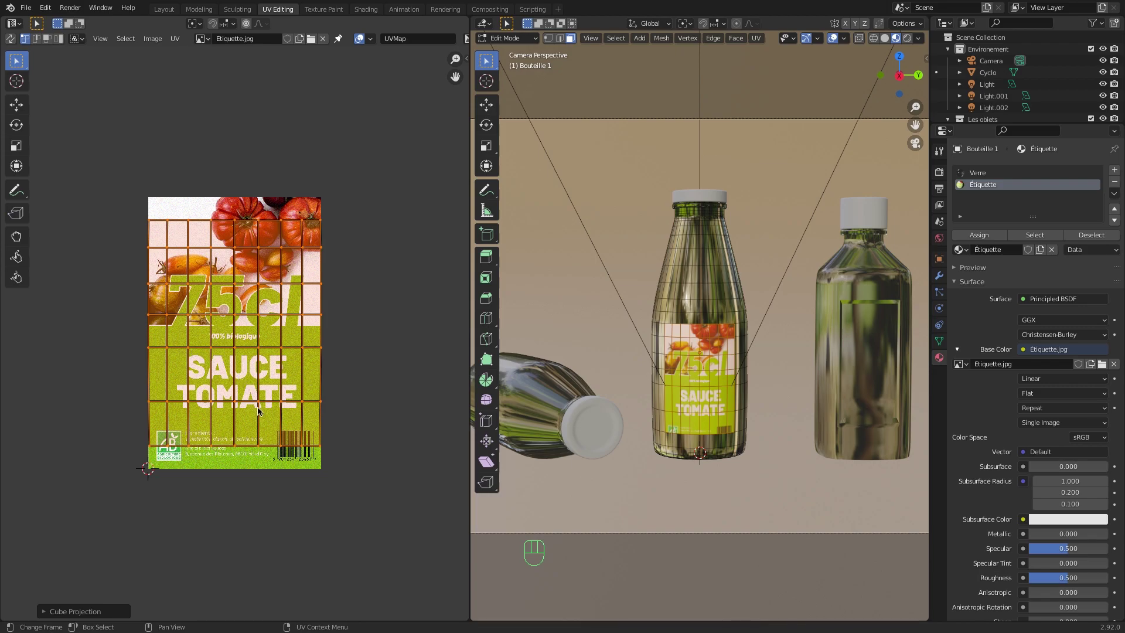
{"action": "key", "text": "s"}
{"action": "key", "text": "y"}
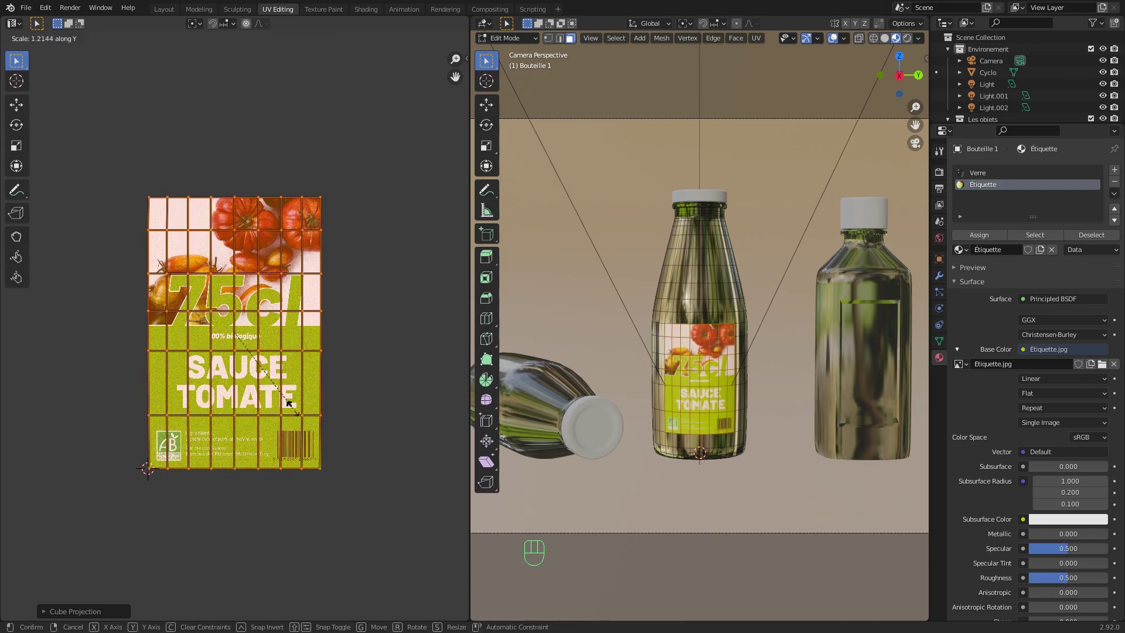
{"action": "left_click", "coordinate": [313, 410]}
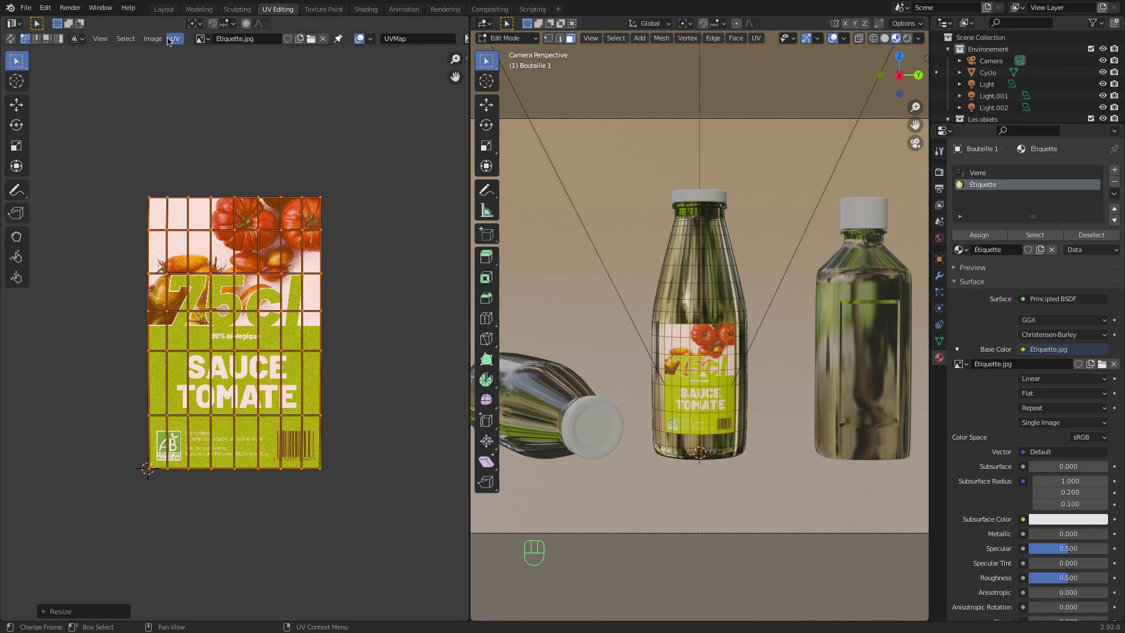
{"action": "left_click_drag", "start_coordinate": [169, 38], "coordinate": [396, 362]}
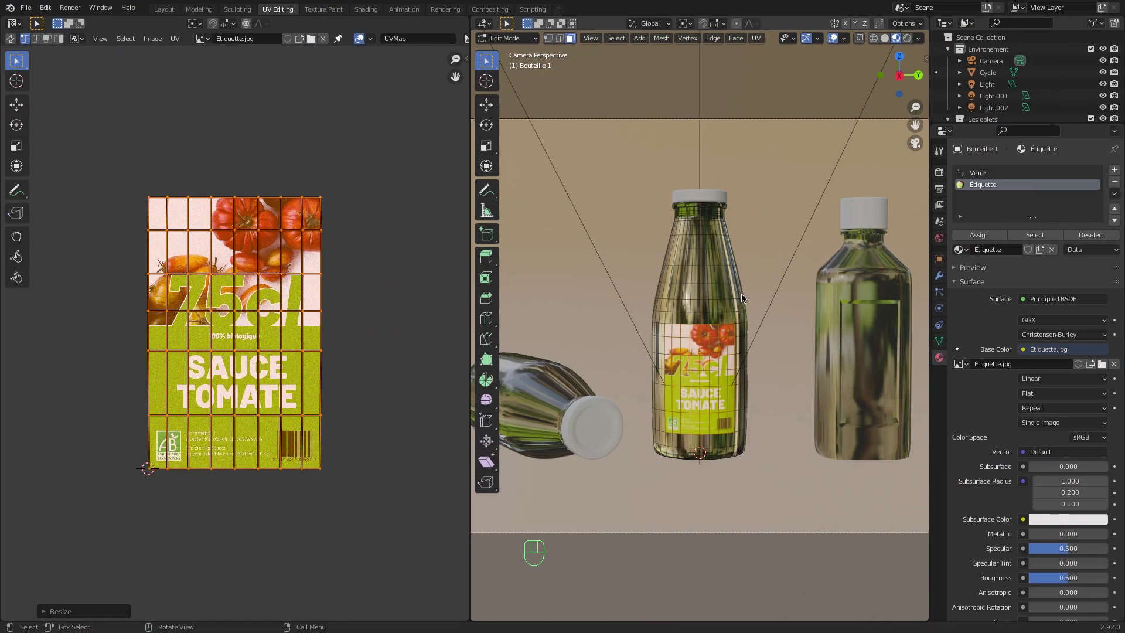
- Show the rendered viewport preview and return the bottle to Object Mode
{"action": "left_click", "coordinate": [910, 37]}
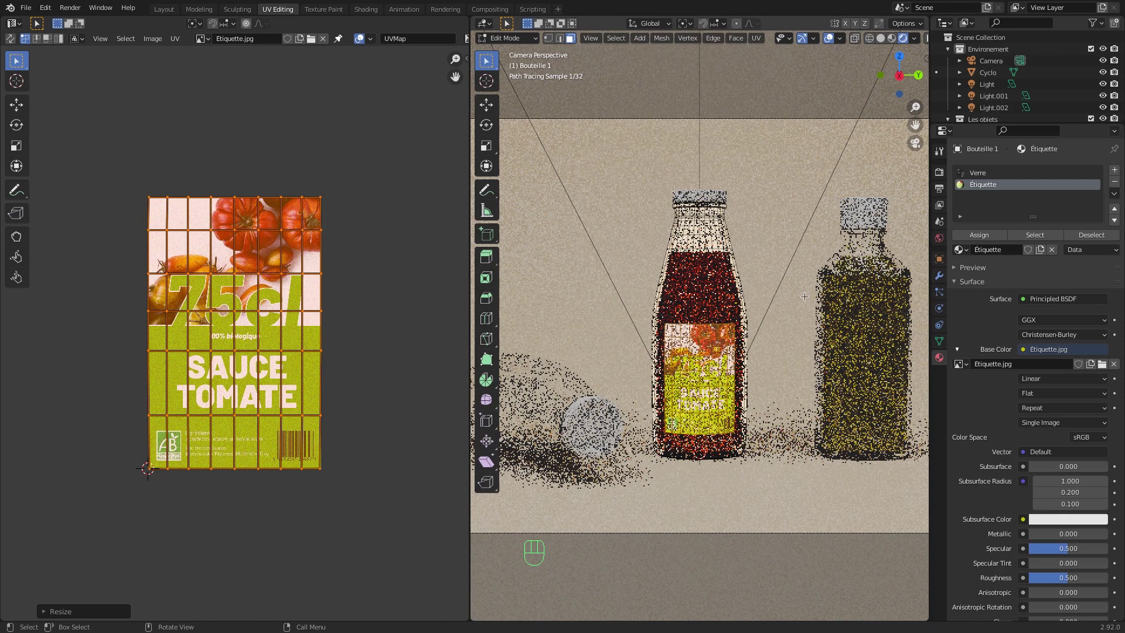
{"action": "key", "text": "Tab"}
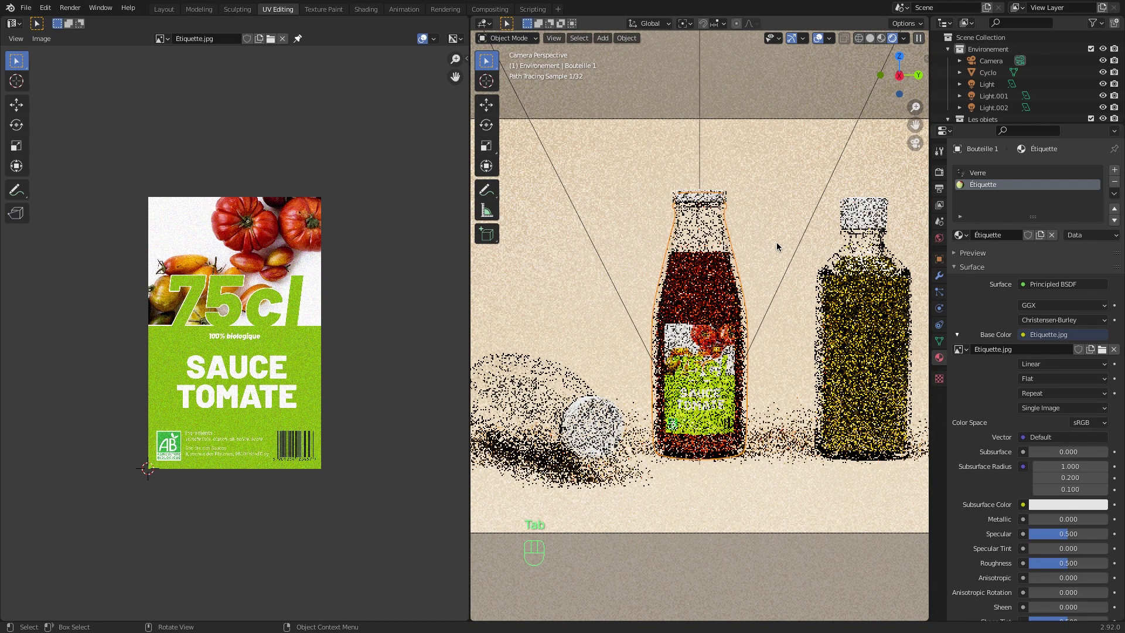